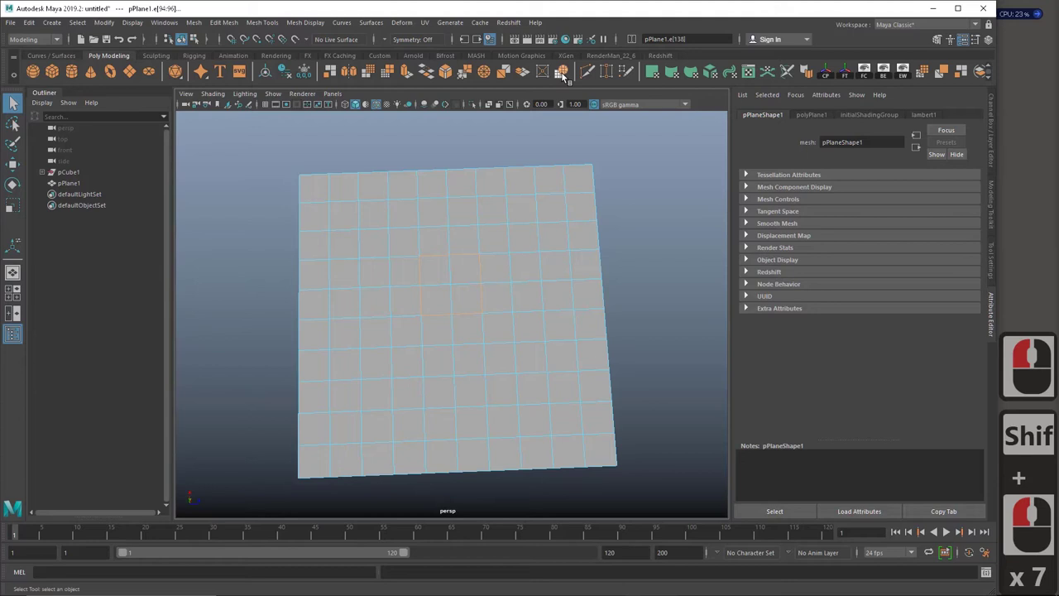
# Step: Circularize the selected centre faces of pPlane1 into a rounded edge loop and inspect it tilted
pyautogui.click(568, 74)
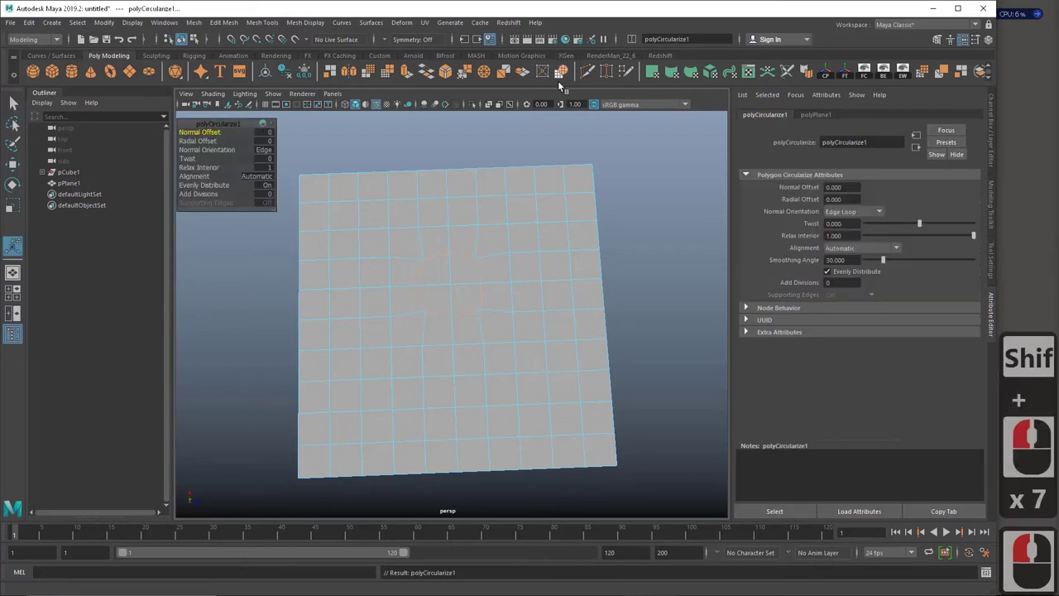
pyautogui.rightClick(516, 227)
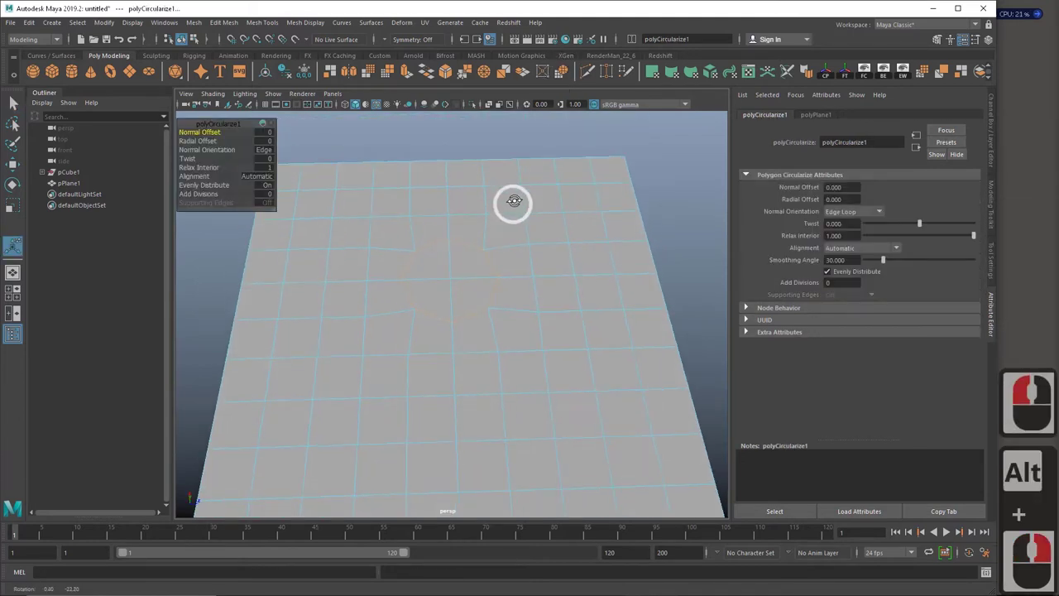
pyautogui.click(517, 189)
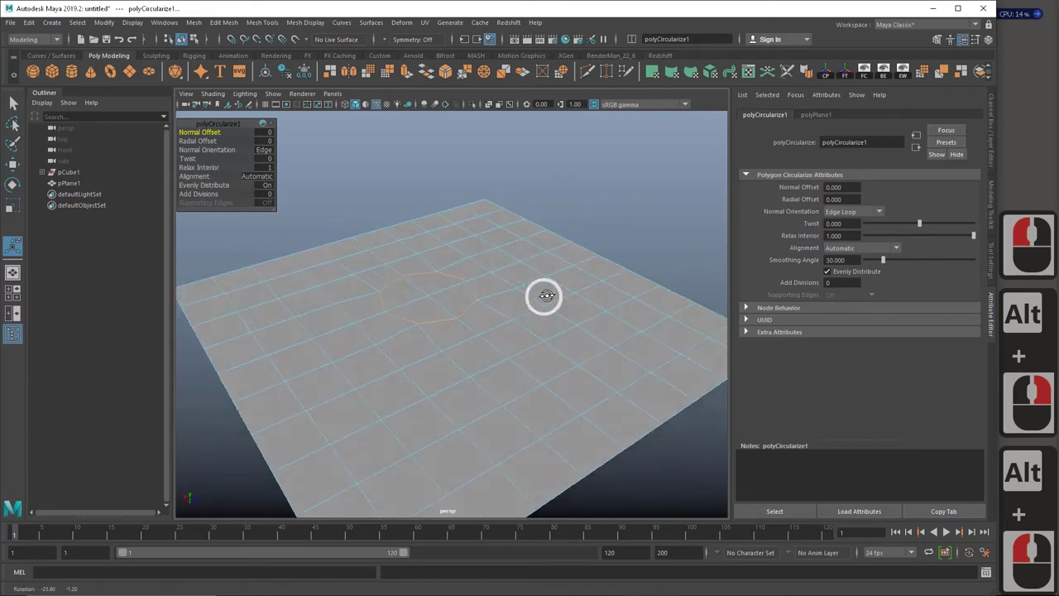
pyautogui.doubleClick(556, 314)
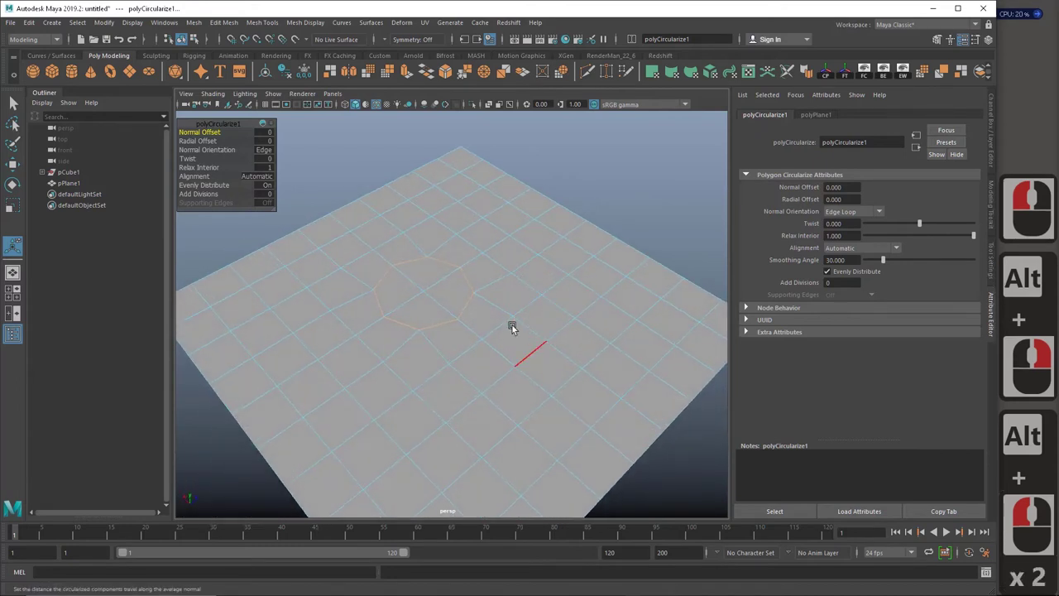
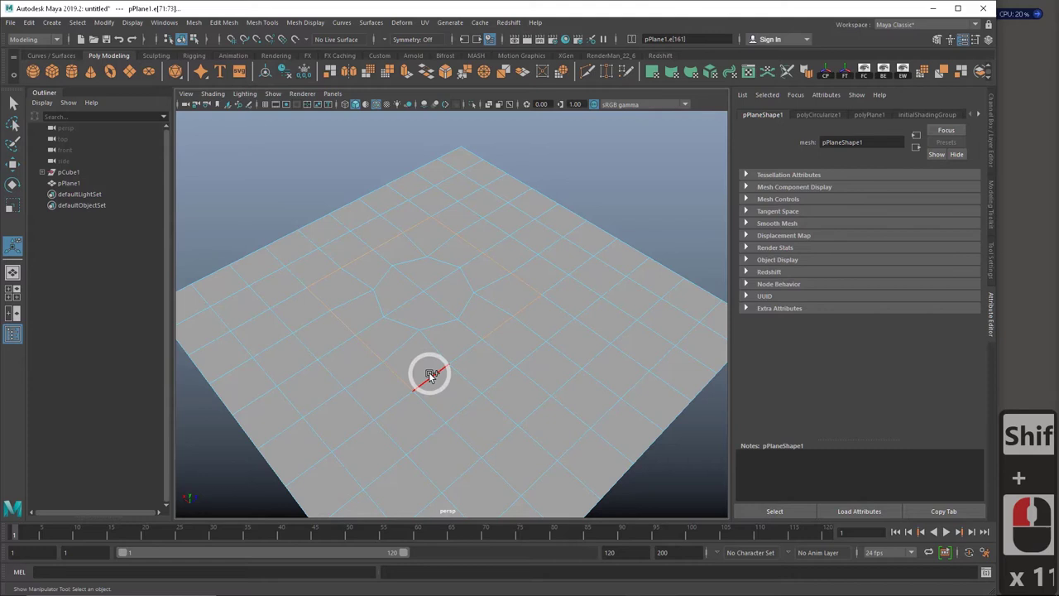
# Step: Select the wider block of faces around the first loop and circularize it into a second, larger circle
pyautogui.click(432, 374)
pyautogui.click(466, 359)
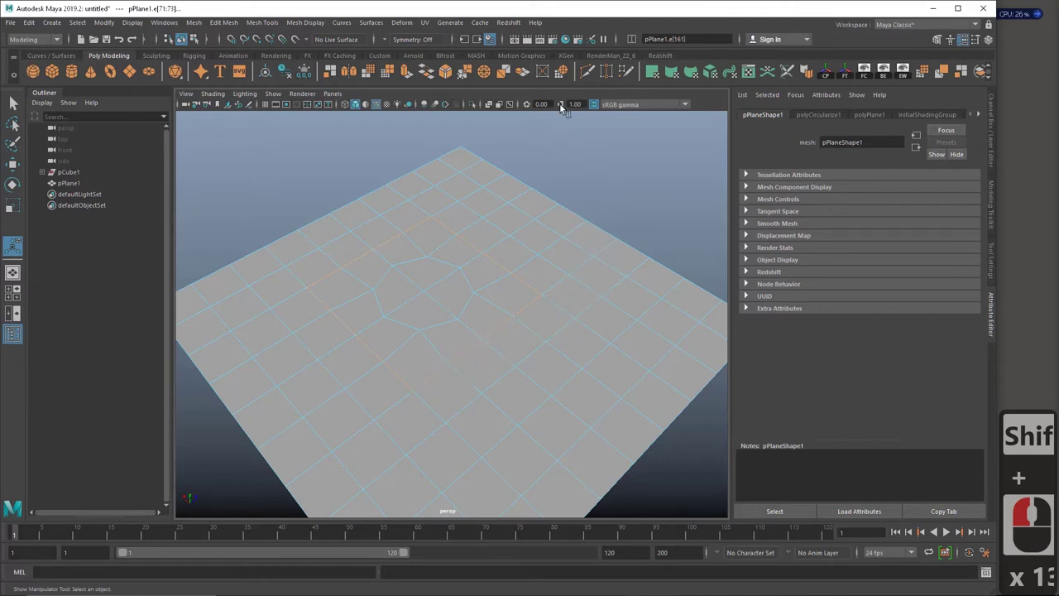
pyautogui.click(568, 71)
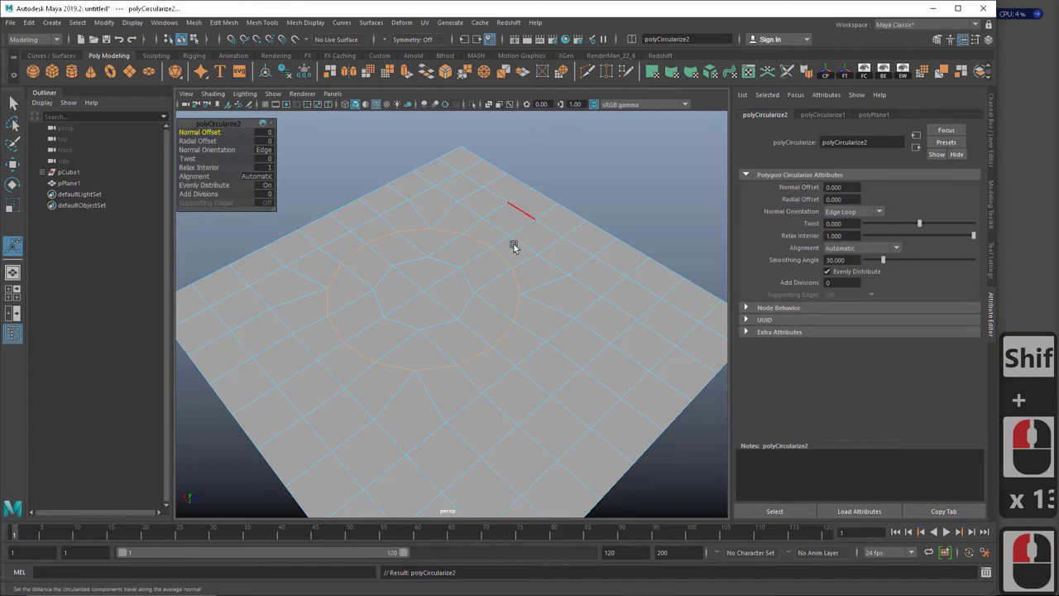
pyautogui.click(493, 267)
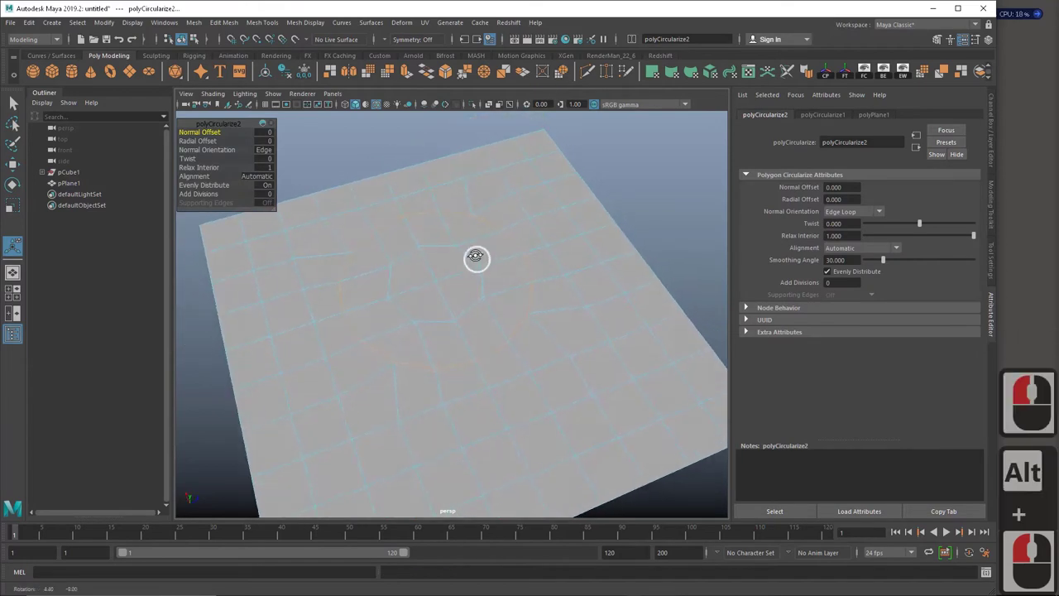
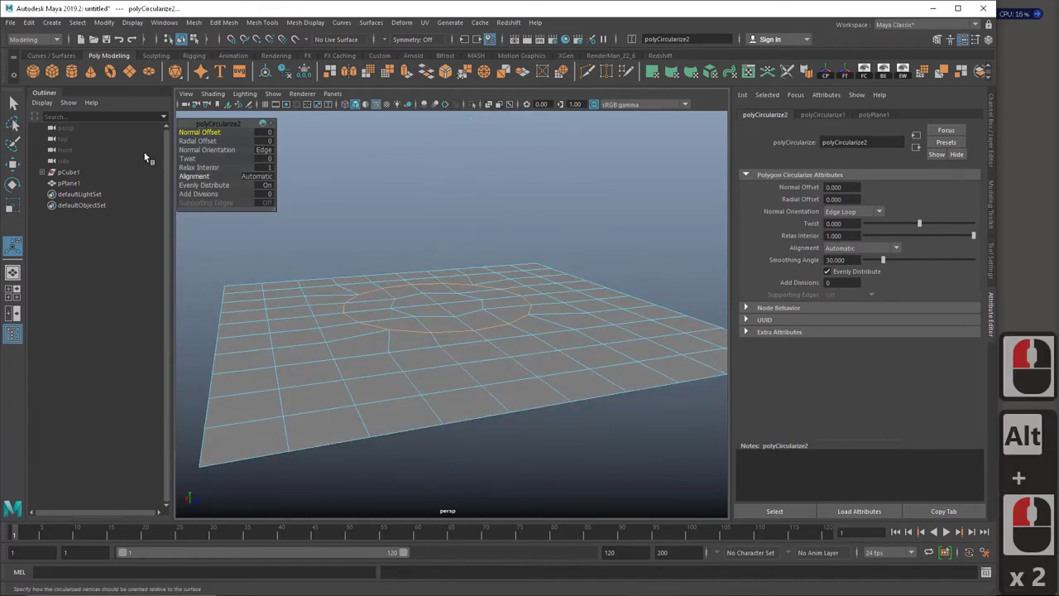
# Step: Create pCube2 with Subdivisions Width, Height and Depth set to 5, ready for edge selection
pyautogui.click(54, 71)
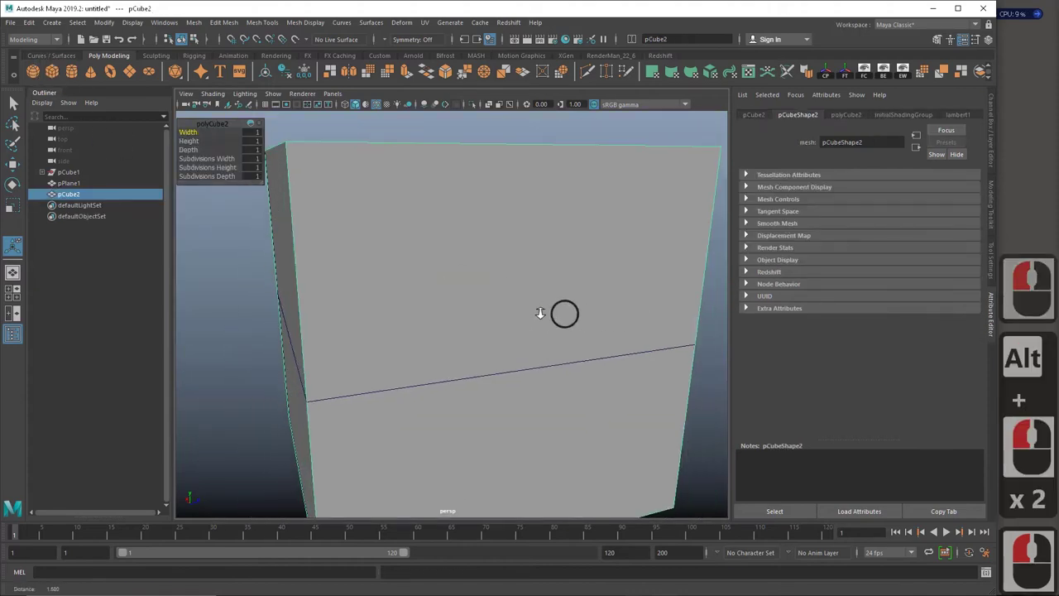
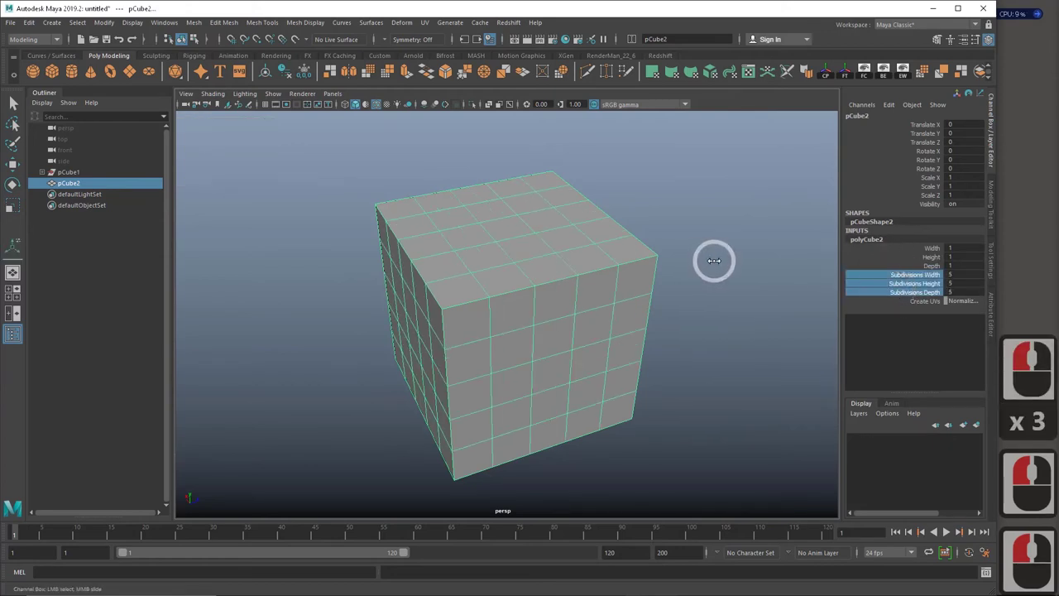
pyautogui.middleClick(713, 266)
pyautogui.rightClick(503, 240)
# Step: Circularize the edge loop near pCube2's top and scale it outward into a wide mushroom-cap brim
pyautogui.doubleClick(514, 323)
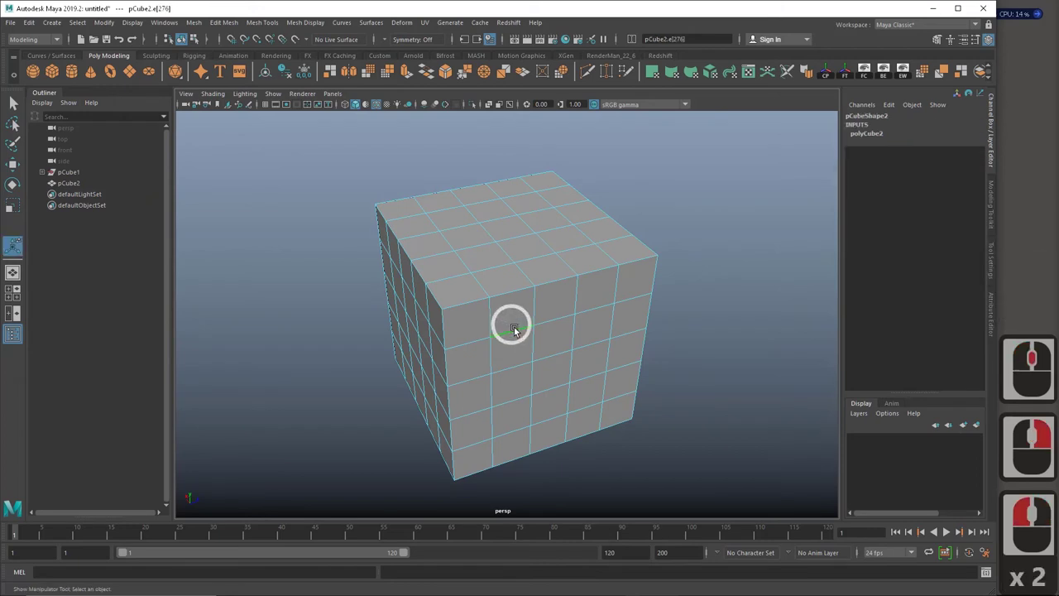
pyautogui.doubleClick(547, 322)
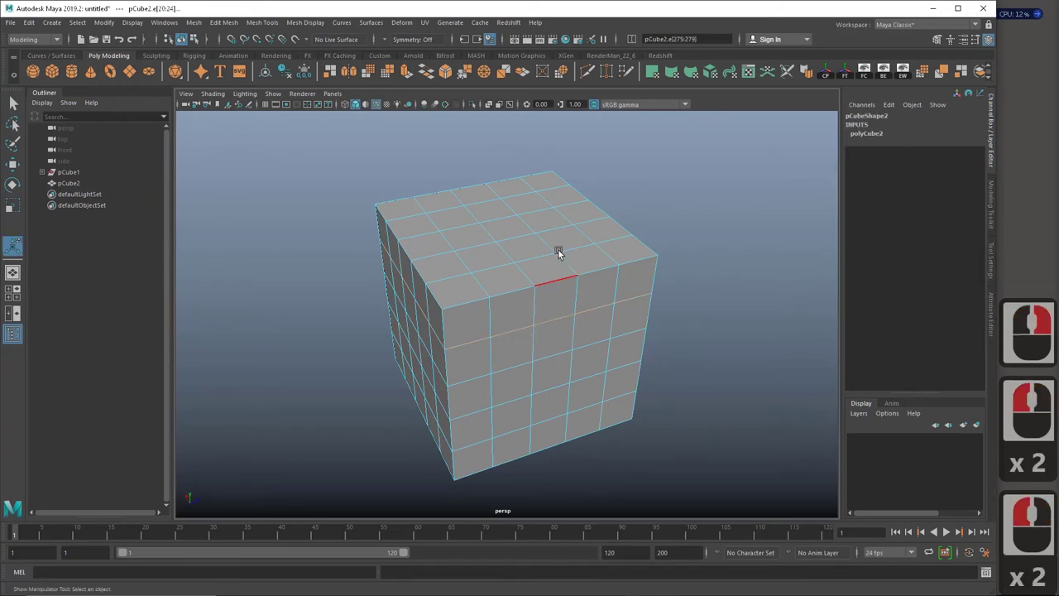
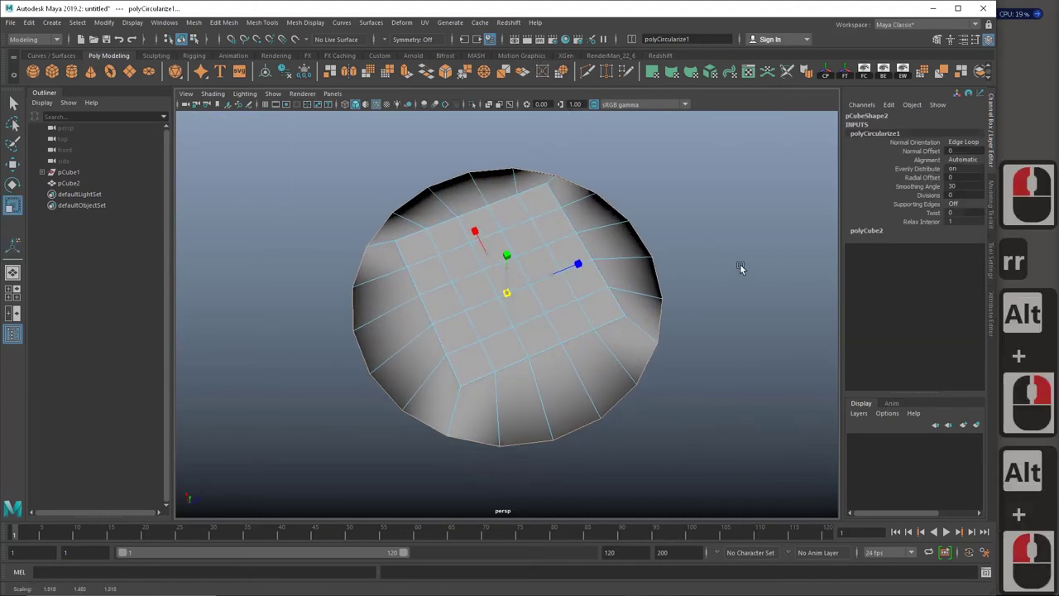
pyautogui.middleClick(754, 263)
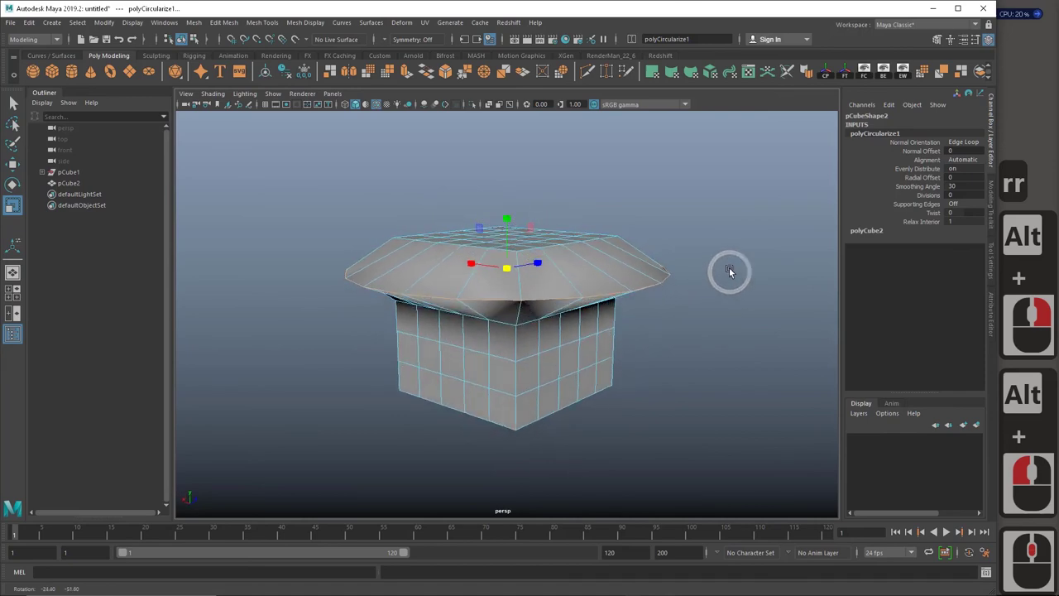
pyautogui.click(707, 310)
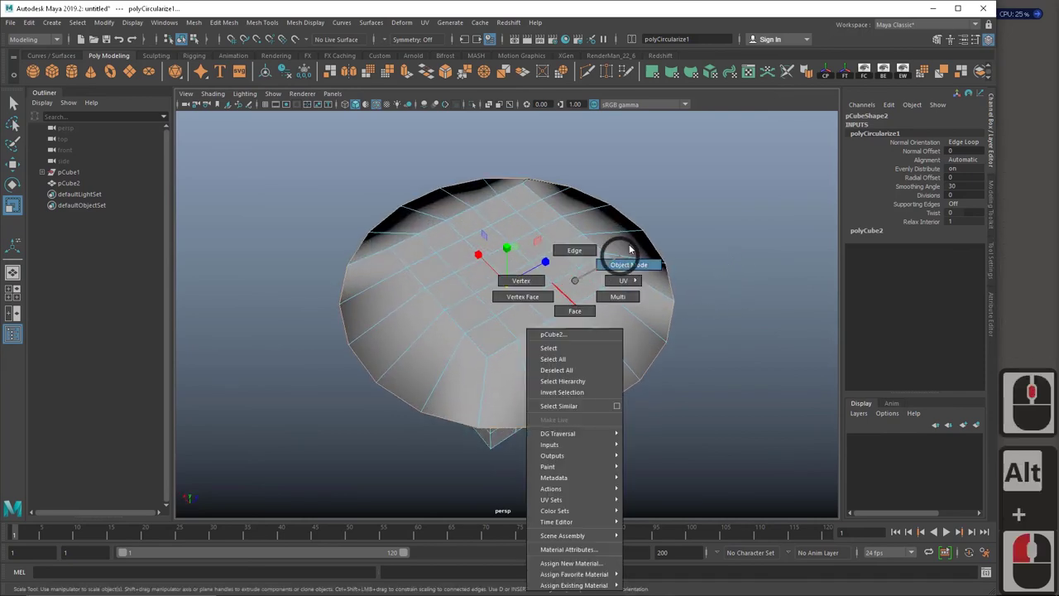
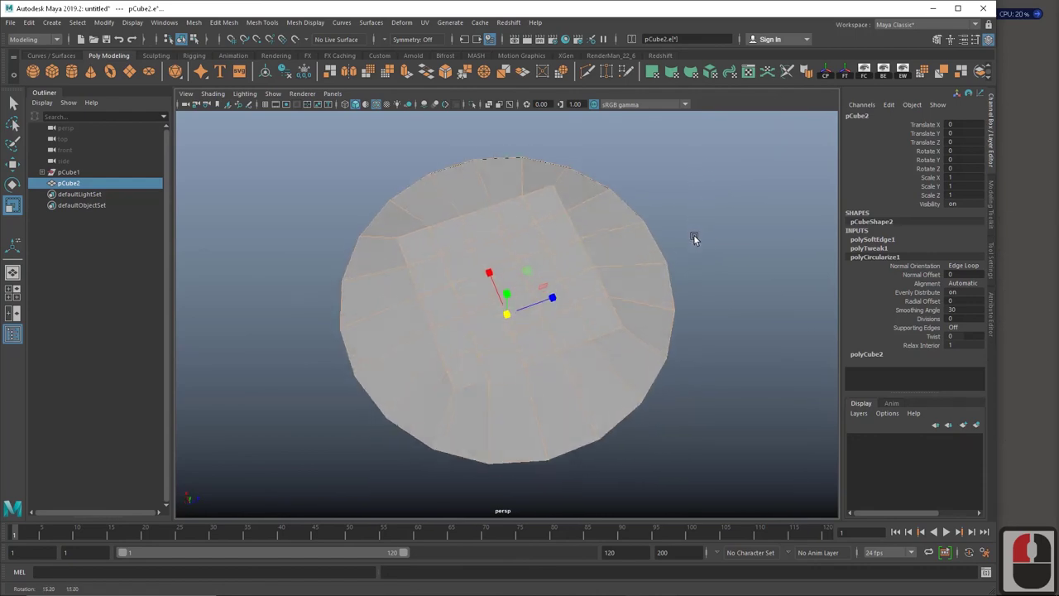
# Step: Select pCube2 in Object Mode and delete it, leaving the viewport empty
pyautogui.click(702, 250)
pyautogui.click(701, 249)
pyautogui.click(630, 252)
pyautogui.press('Delete')
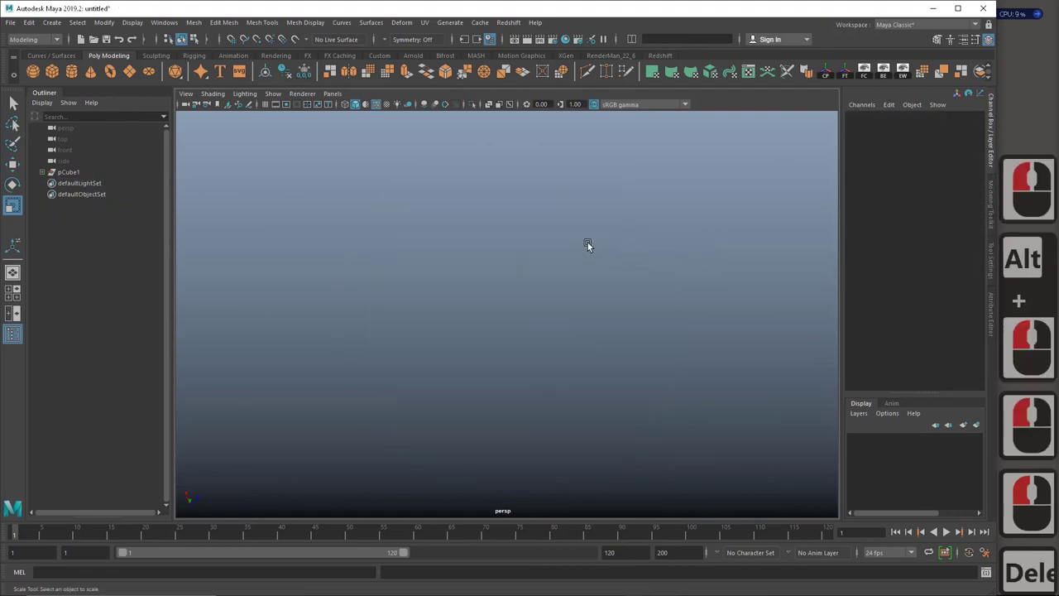